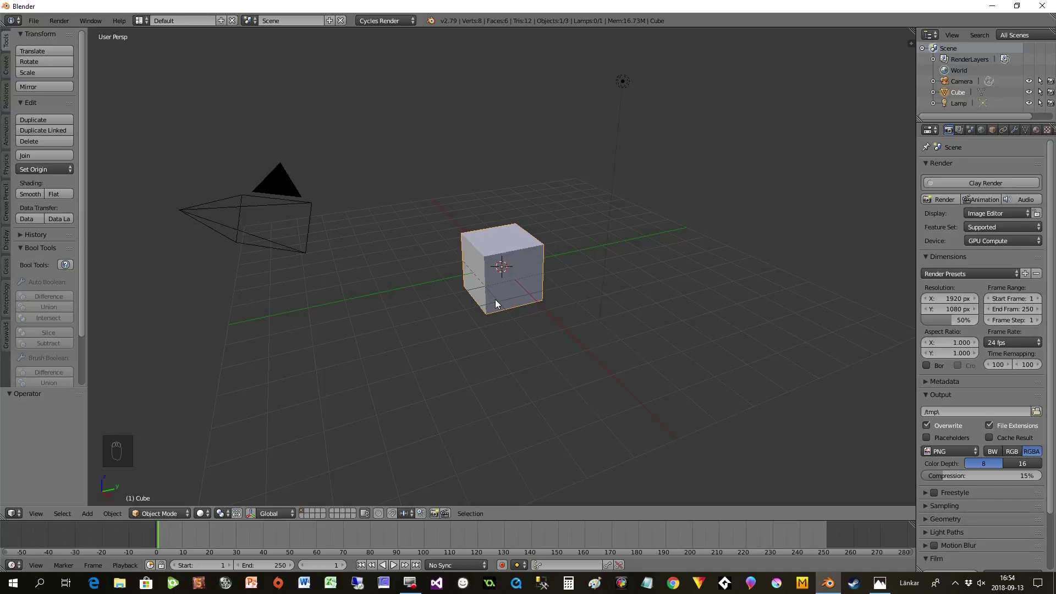
Step: Delete the default cube and add a UV sphere at the origin
{"action": "key", "text": "Delete"}
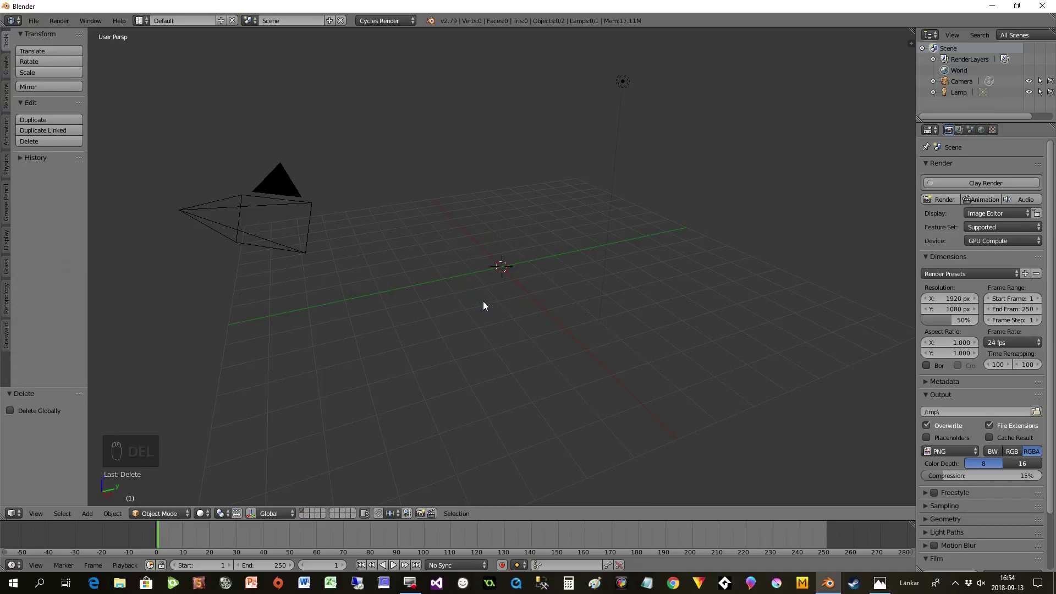
{"action": "key", "text": "shift+a"}
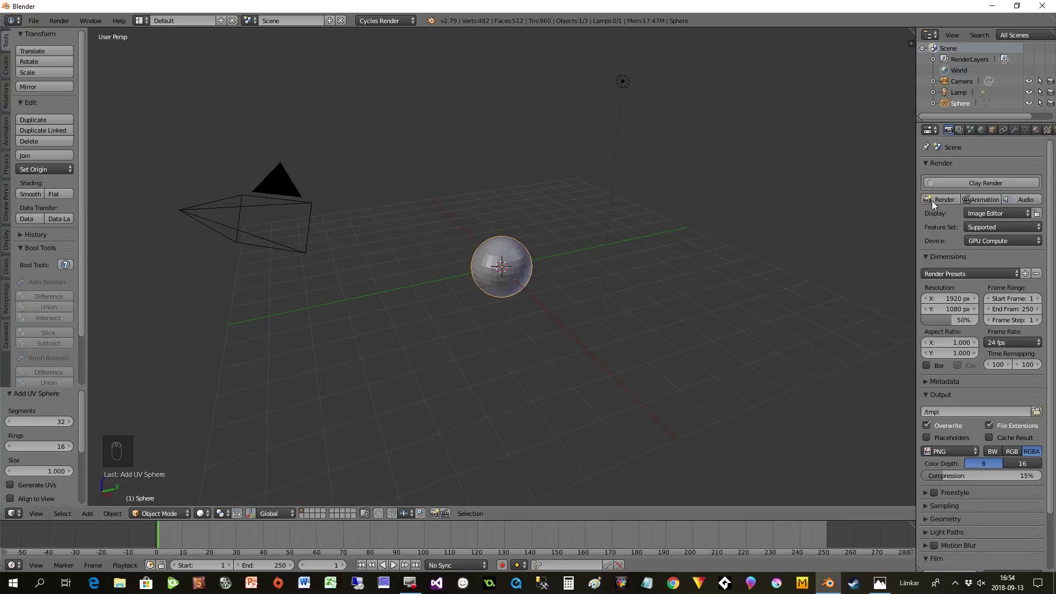
Step: Add a level-2 Subdivision Surface modifier to the sphere, shade it smooth, and select the camera
{"action": "left_click_drag", "start_coordinate": [1019, 135], "coordinate": [972, 169]}
{"action": "left_click_drag", "start_coordinate": [973, 169], "coordinate": [864, 353]}
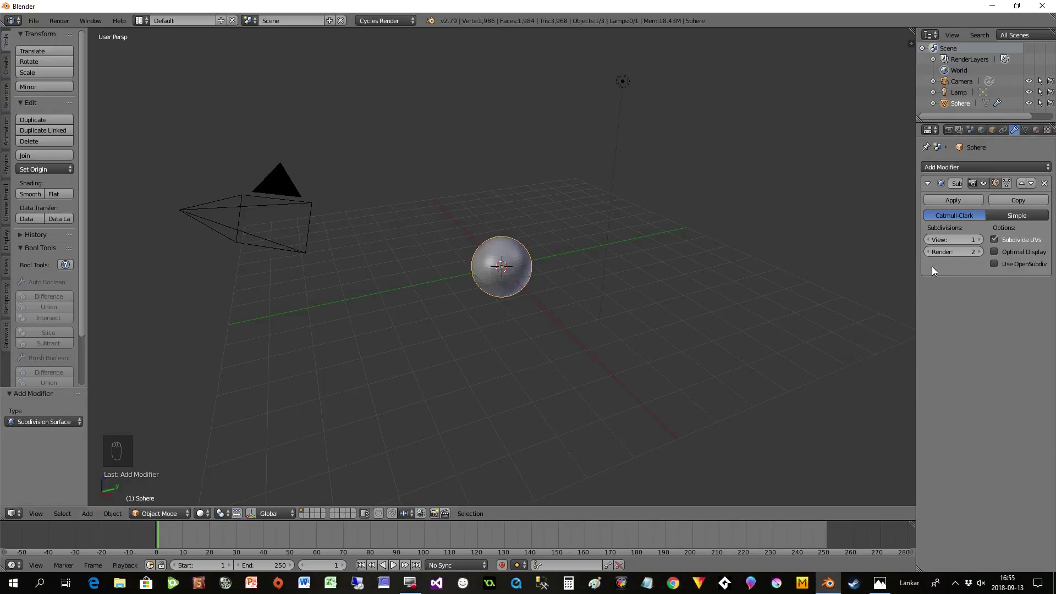
{"action": "left_click_drag", "start_coordinate": [984, 238], "coordinate": [471, 311]}
{"action": "middle_click", "coordinate": [471, 312]}
{"action": "left_click_drag", "start_coordinate": [473, 313], "coordinate": [430, 329]}
{"action": "left_click_drag", "start_coordinate": [430, 328], "coordinate": [360, 269]}
{"action": "left_click_drag", "start_coordinate": [362, 255], "coordinate": [775, 226]}
{"action": "key", "text": "n"}
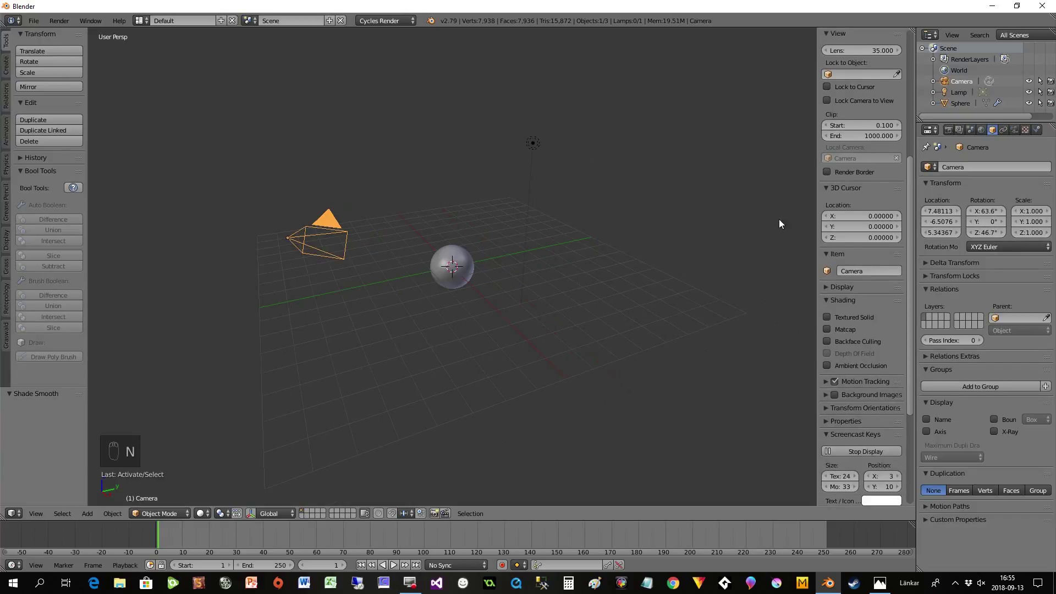
Step: Place the camera at 0, -4.68, 0 with rotation 90°, 0, 0 to frame the sphere head-on
{"action": "left_click_drag", "start_coordinate": [792, 209], "coordinate": [908, 222]}
{"action": "middle_click", "coordinate": [911, 217]}
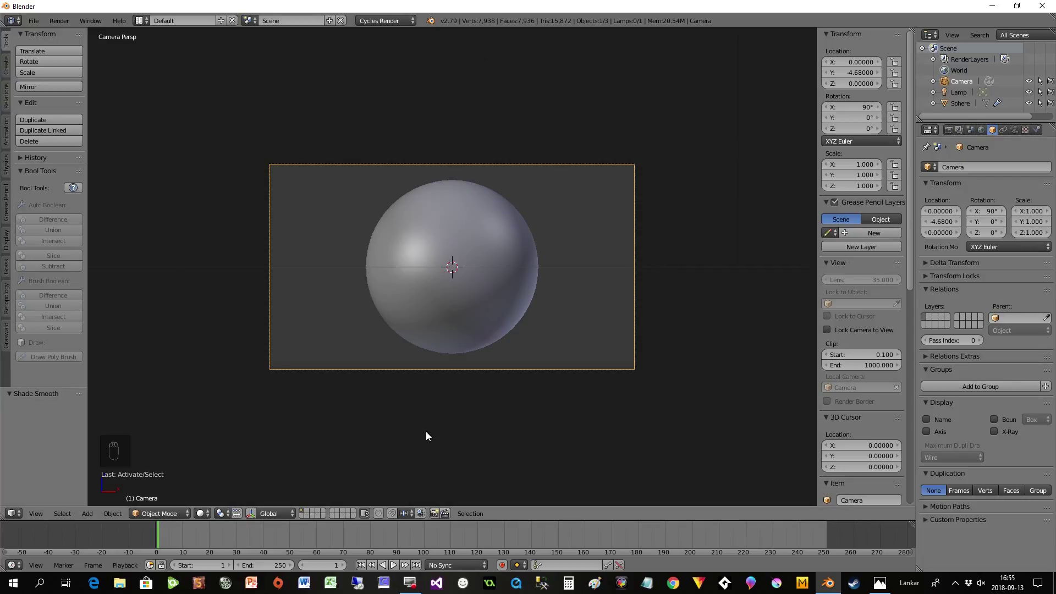
Step: Set the World background colour to black
{"action": "left_click_drag", "start_coordinate": [988, 132], "coordinate": [983, 137]}
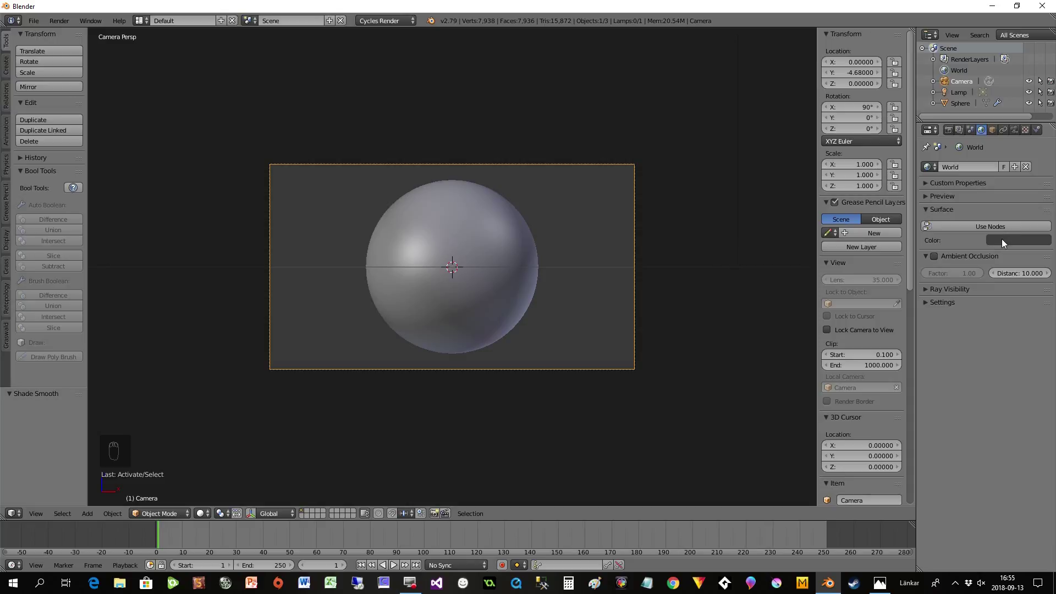
{"action": "left_click_drag", "start_coordinate": [1007, 242], "coordinate": [173, 496]}
{"action": "left_click", "coordinate": [222, 433]}
{"action": "left_click_drag", "start_coordinate": [201, 411], "coordinate": [219, 487]}
Step: Preview the scene in Rendered shading lit only by the lamp, then return to Solid
{"action": "left_click", "coordinate": [206, 517]}
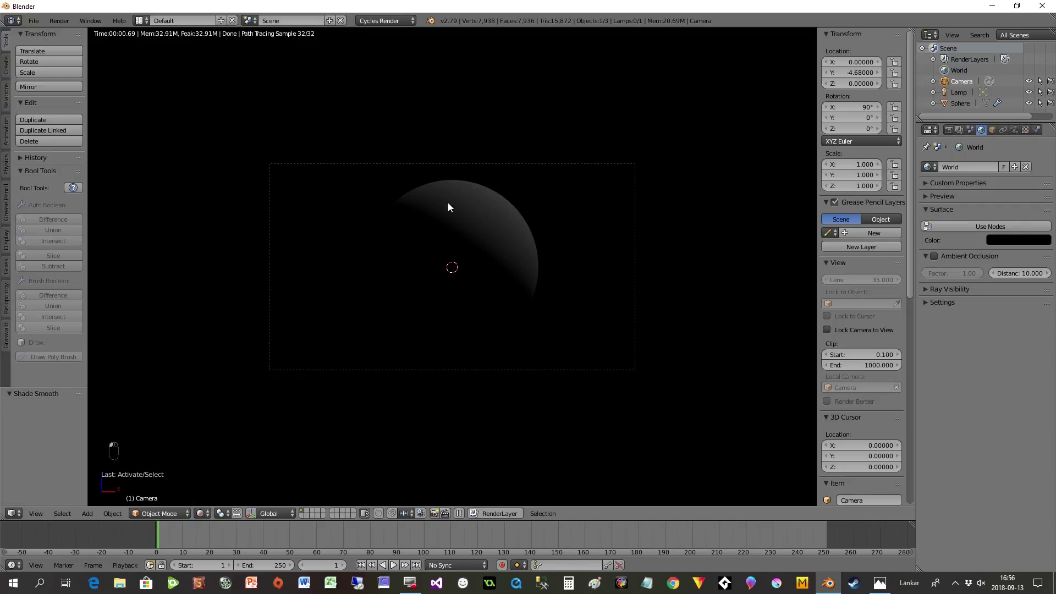
{"action": "left_click", "coordinate": [208, 514]}
{"action": "left_click", "coordinate": [217, 484]}
{"action": "left_click", "coordinate": [241, 474]}
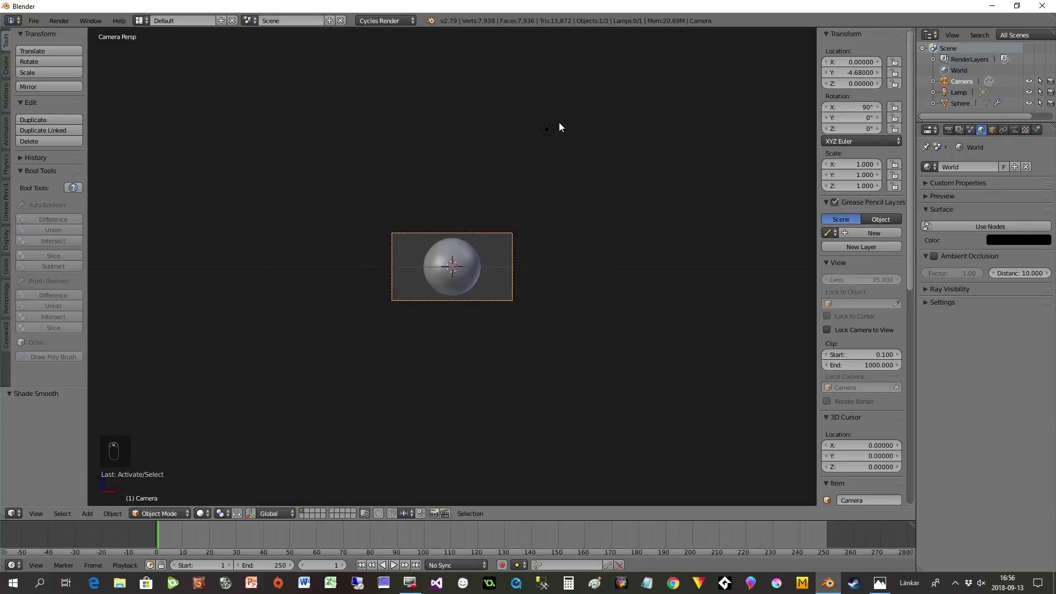
{"action": "left_click_drag", "start_coordinate": [550, 140], "coordinate": [566, 176]}
Step: Delete the lamp, check the now-black rendered preview, and return to perspective shading
{"action": "key", "text": "Delete"}
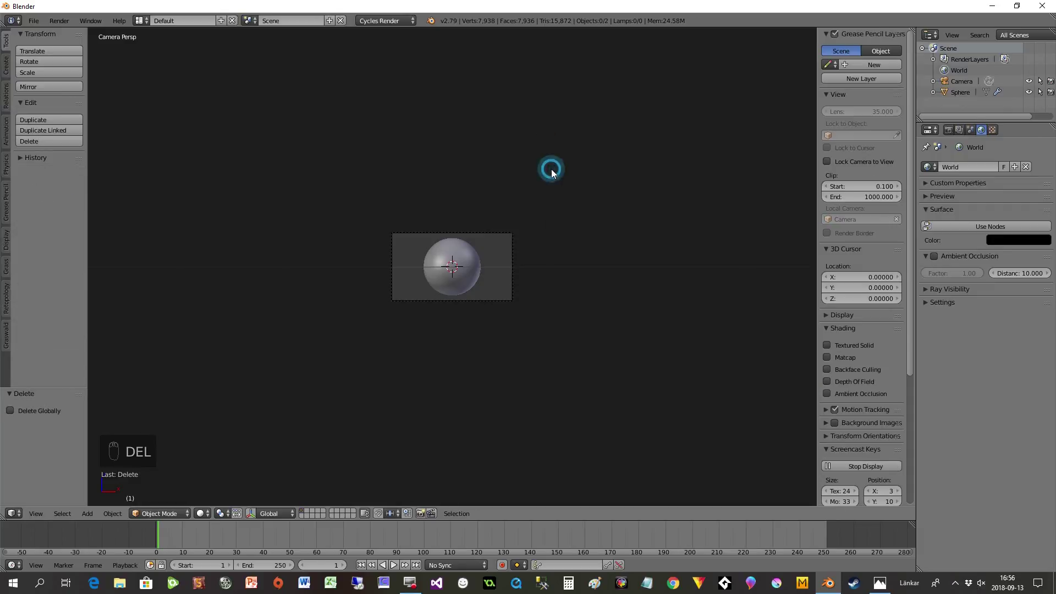
{"action": "left_click", "coordinate": [203, 522]}
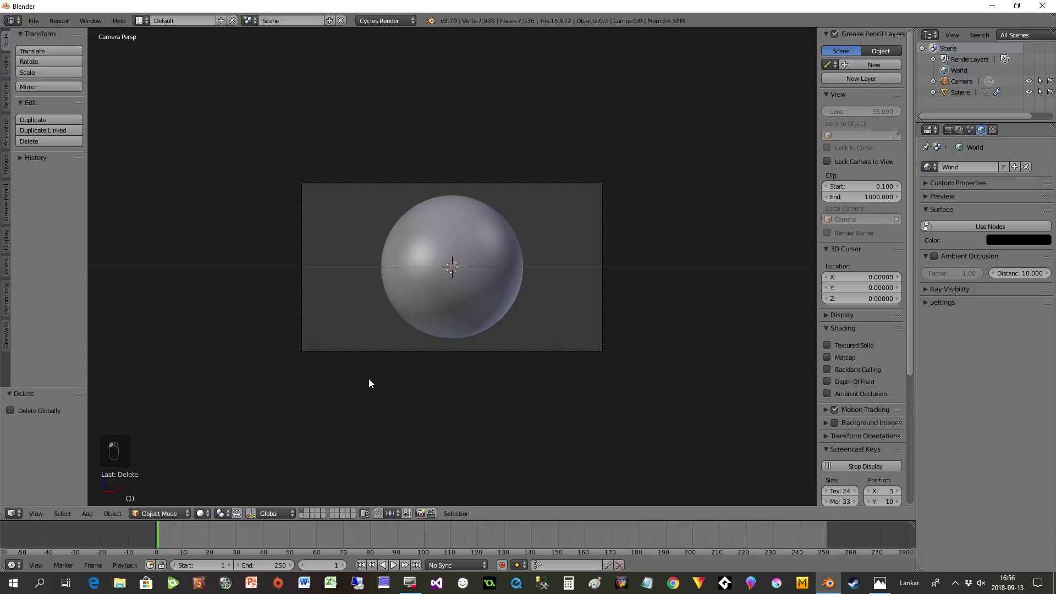
{"action": "middle_click", "coordinate": [382, 374]}
{"action": "middle_click", "coordinate": [403, 363]}
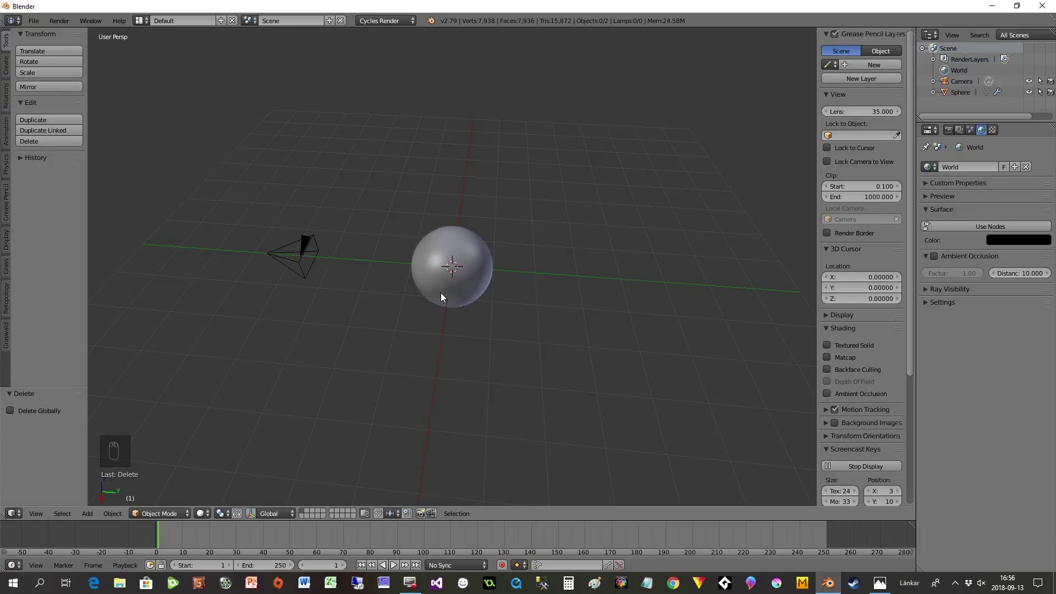
Step: Add a plane, rotate it 90° around X to stand upright, and move it behind the sphere
{"action": "key", "text": "shift+a"}
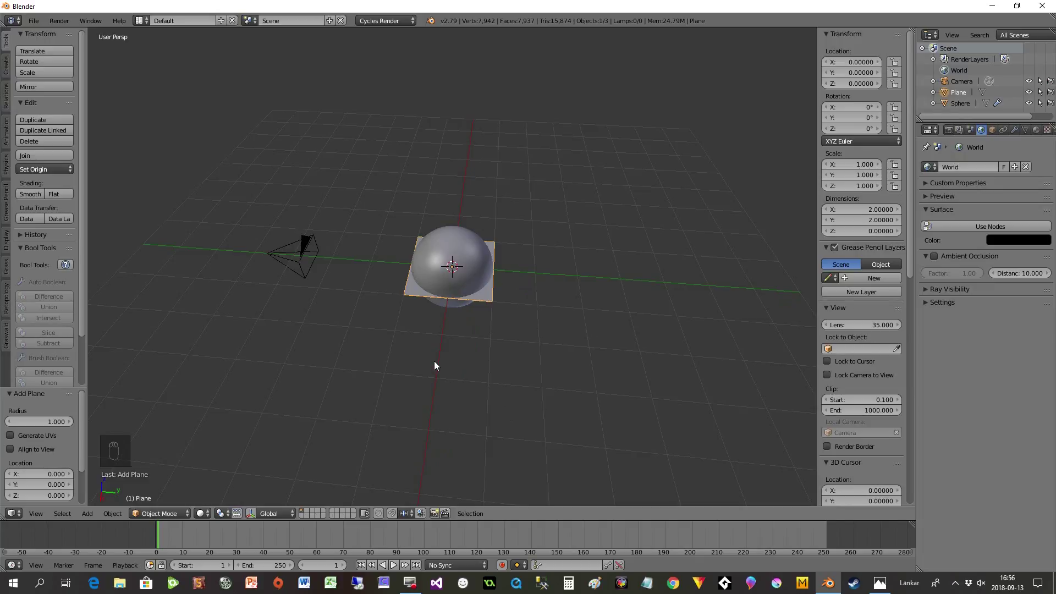
{"action": "key", "text": "r"}
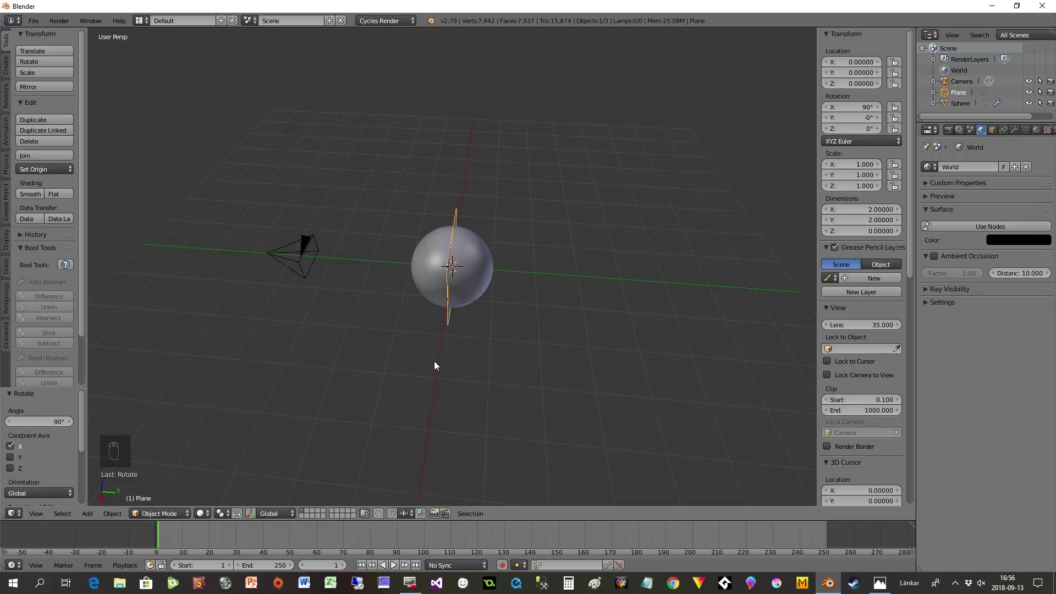
{"action": "key", "text": "g"}
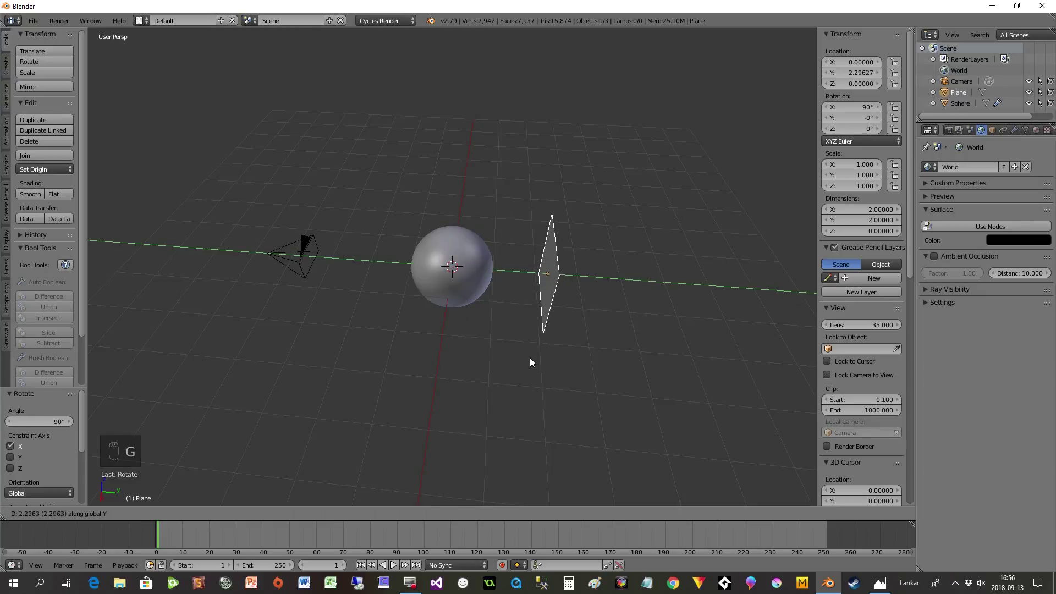
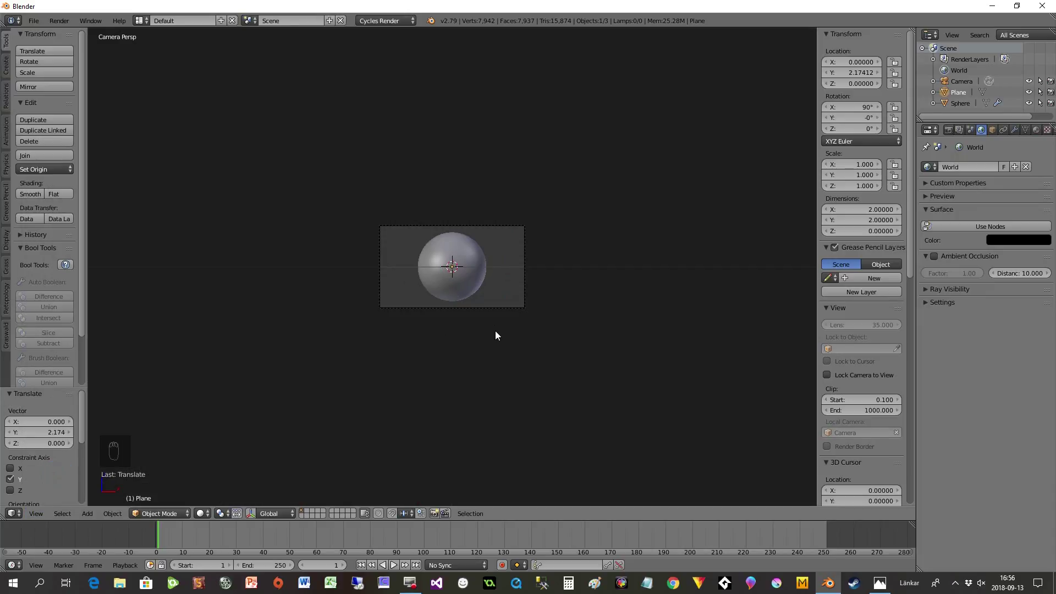
Step: Scale the plane up, apply its scale, and hide it from camera and shadow rays in Cycles Settings
{"action": "key", "text": "s"}
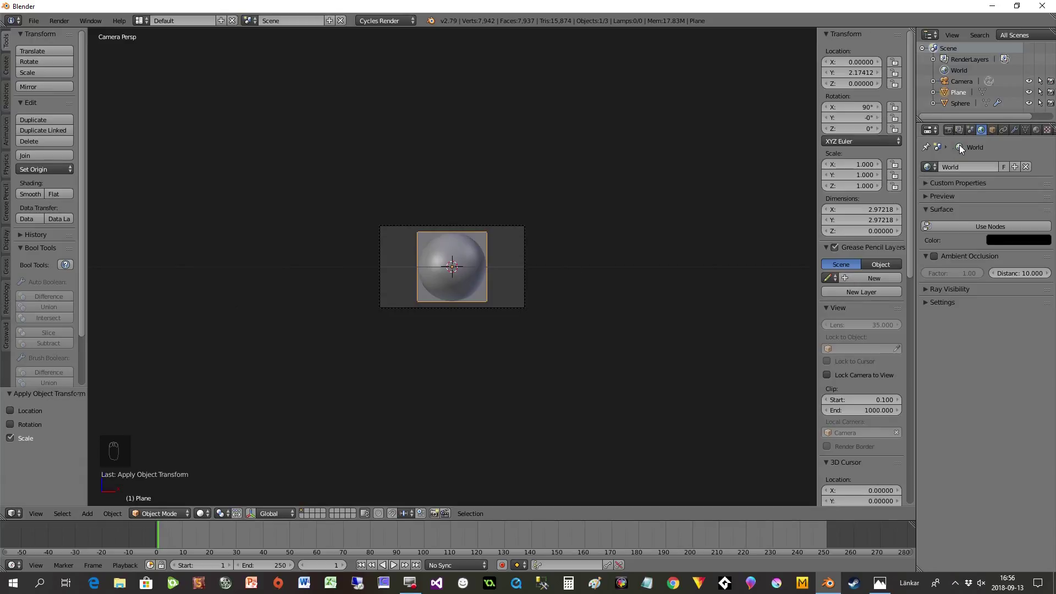
{"action": "left_click_drag", "start_coordinate": [995, 135], "coordinate": [427, 261]}
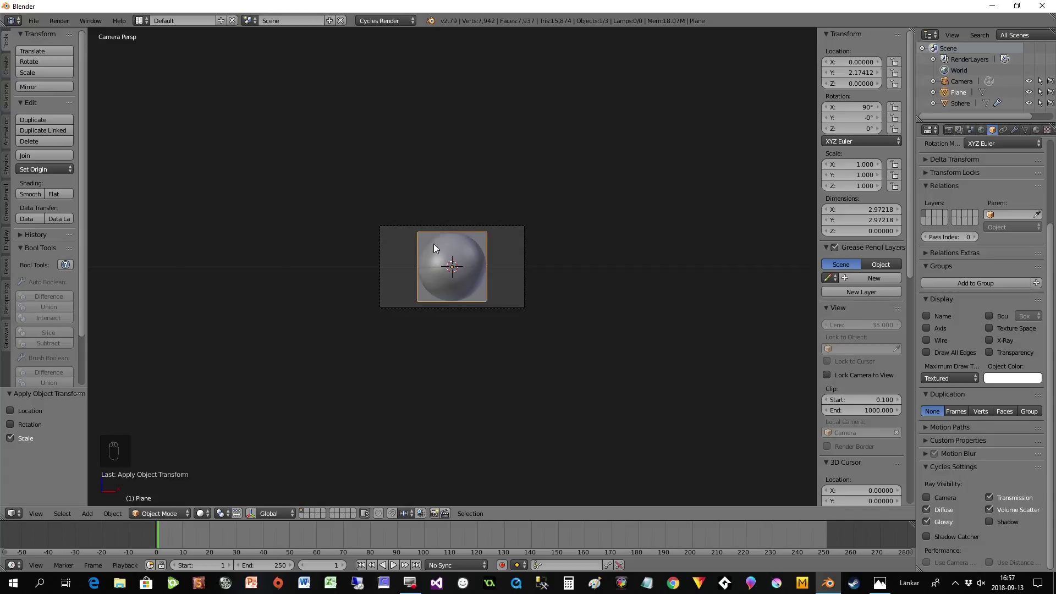
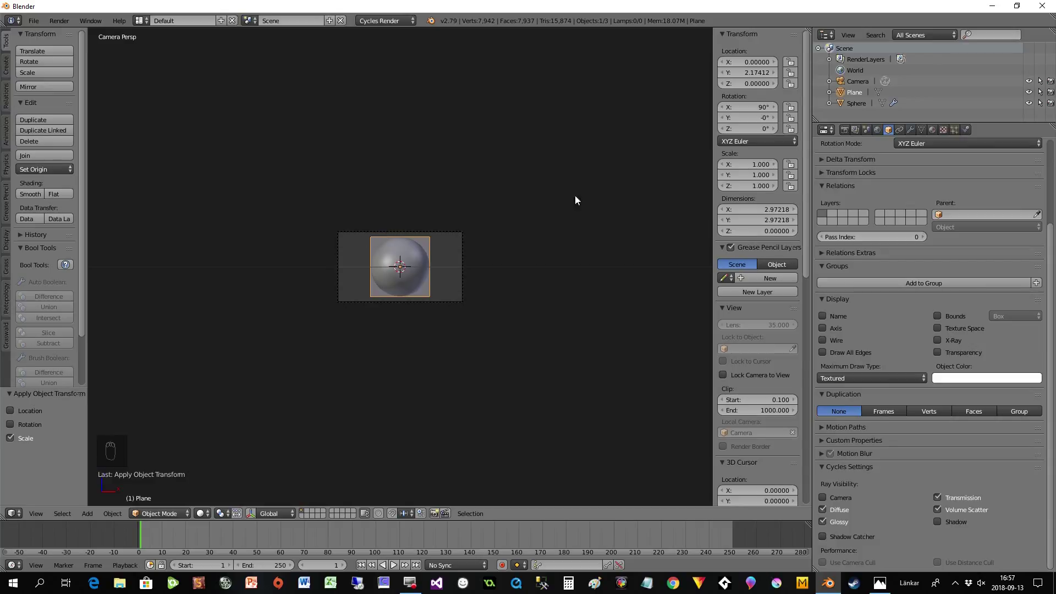
Step: Give the plane a BackLight material with Emission strength 2 and preview in Rendered shading
{"action": "left_click_drag", "start_coordinate": [934, 133], "coordinate": [503, 338]}
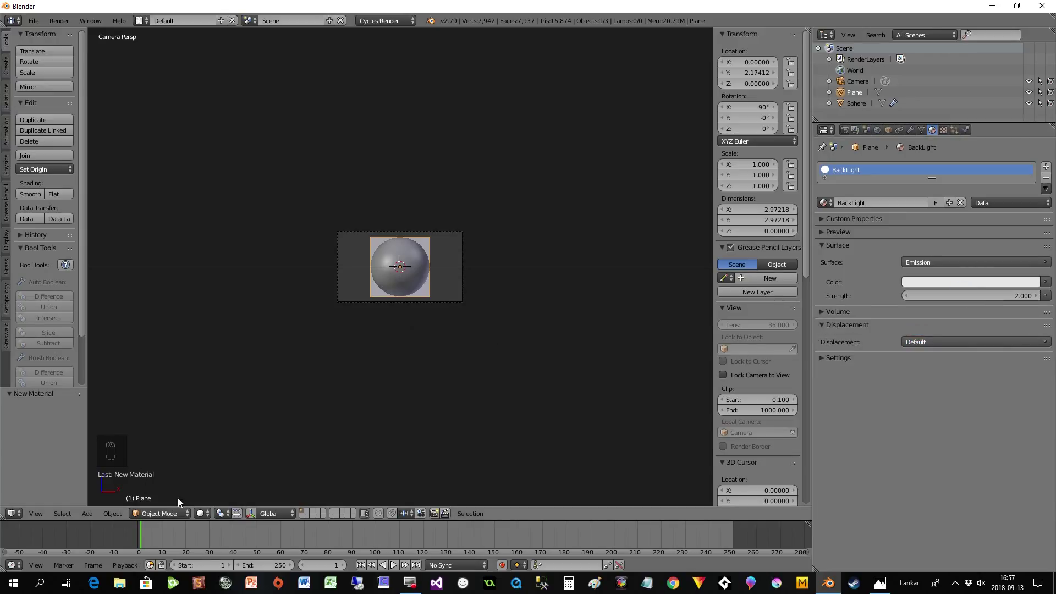
{"action": "left_click", "coordinate": [206, 518]}
{"action": "left_click", "coordinate": [265, 426]}
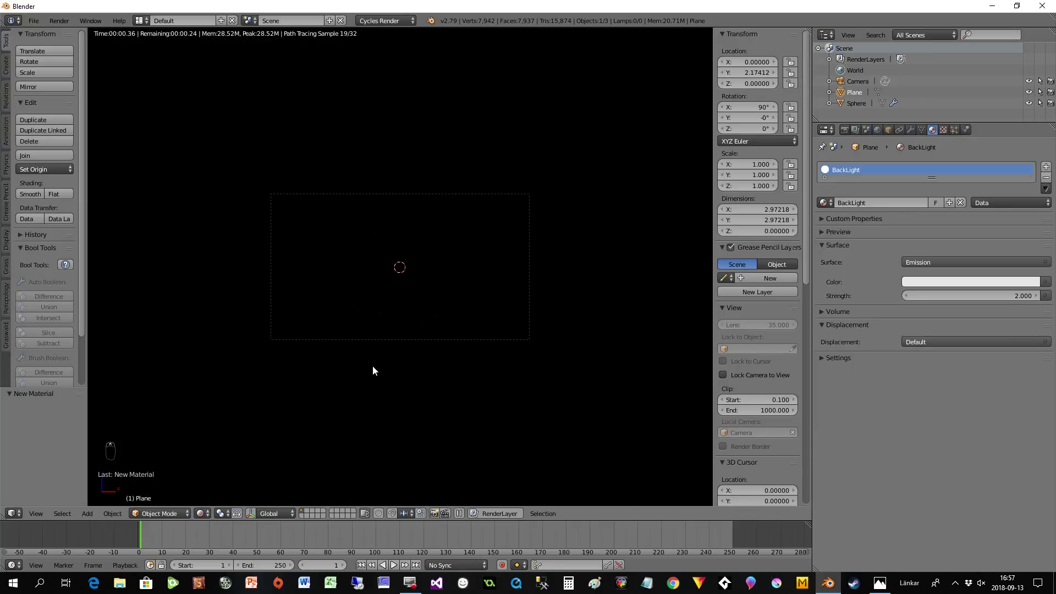
Step: Try emission strengths of 16.8 and 200, then settle the BackLight at strength 10
{"action": "left_click_drag", "start_coordinate": [830, 340], "coordinate": [979, 302]}
{"action": "left_click_drag", "start_coordinate": [979, 301], "coordinate": [491, 259]}
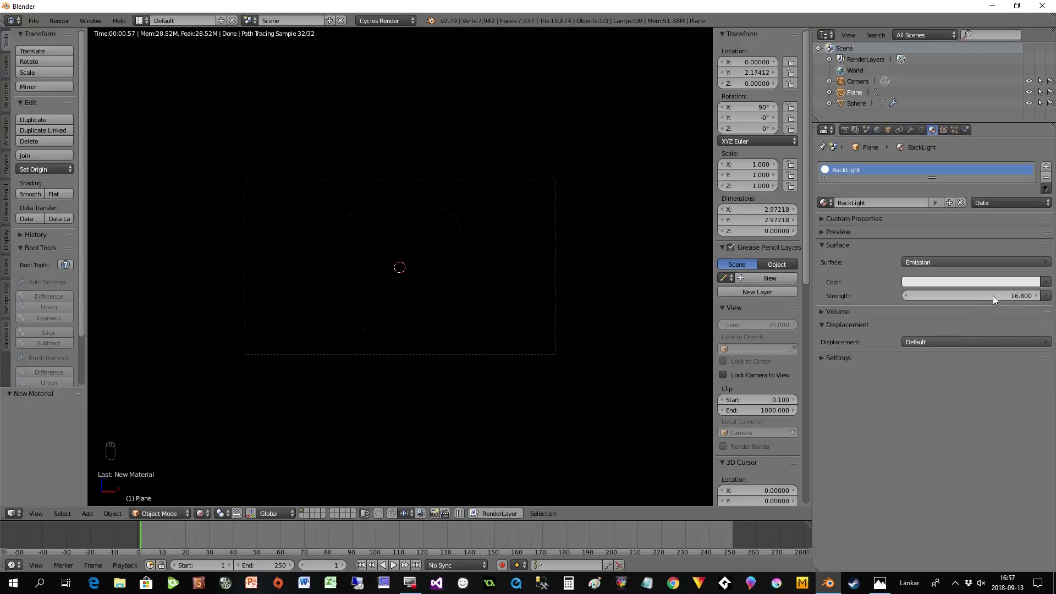
{"action": "left_click_drag", "start_coordinate": [999, 303], "coordinate": [460, 352]}
{"action": "key", "text": "0"}
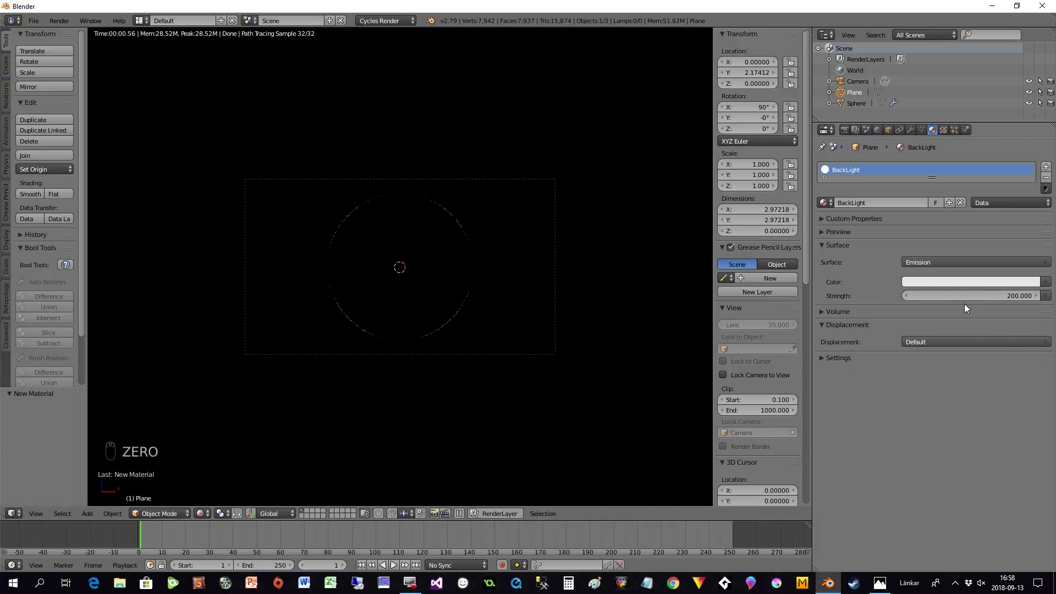
{"action": "left_click_drag", "start_coordinate": [963, 295], "coordinate": [196, 454]}
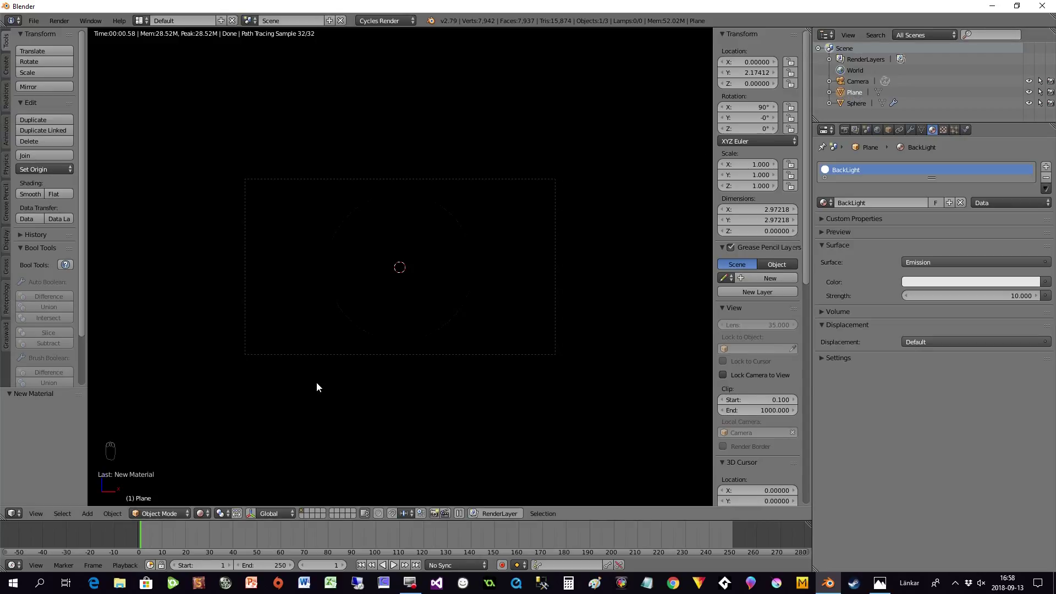
{"action": "key", "text": "s"}
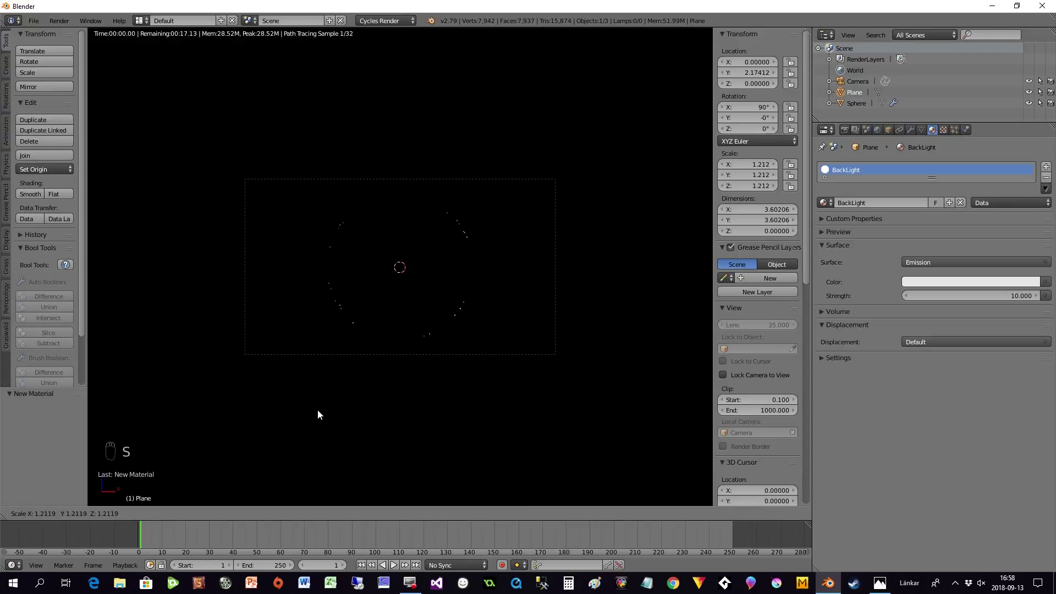
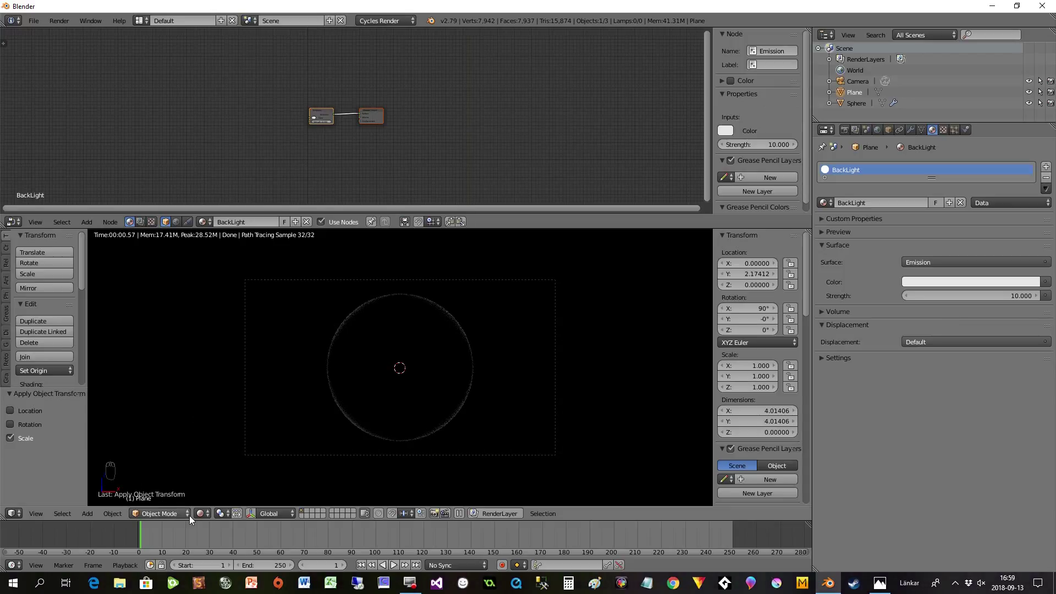
Step: Switch the viewport from Rendered back to Solid shading
{"action": "left_click_drag", "start_coordinate": [208, 515], "coordinate": [217, 478]}
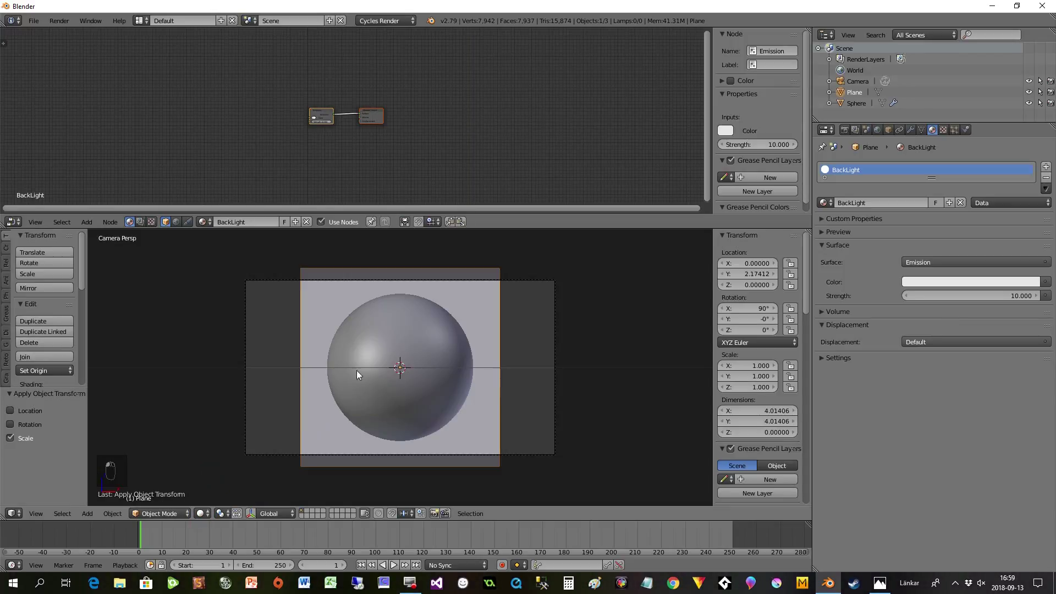
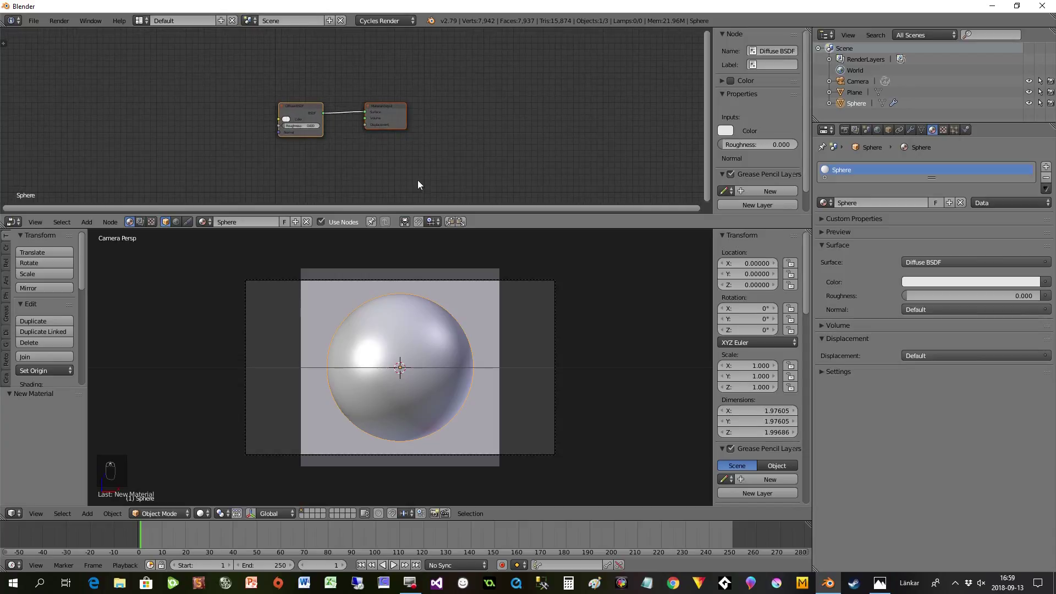
Step: Remove the sphere's Diffuse BSDF node from the material
{"action": "left_click_drag", "start_coordinate": [359, 107], "coordinate": [359, 107]}
{"action": "key", "text": "Delete"}
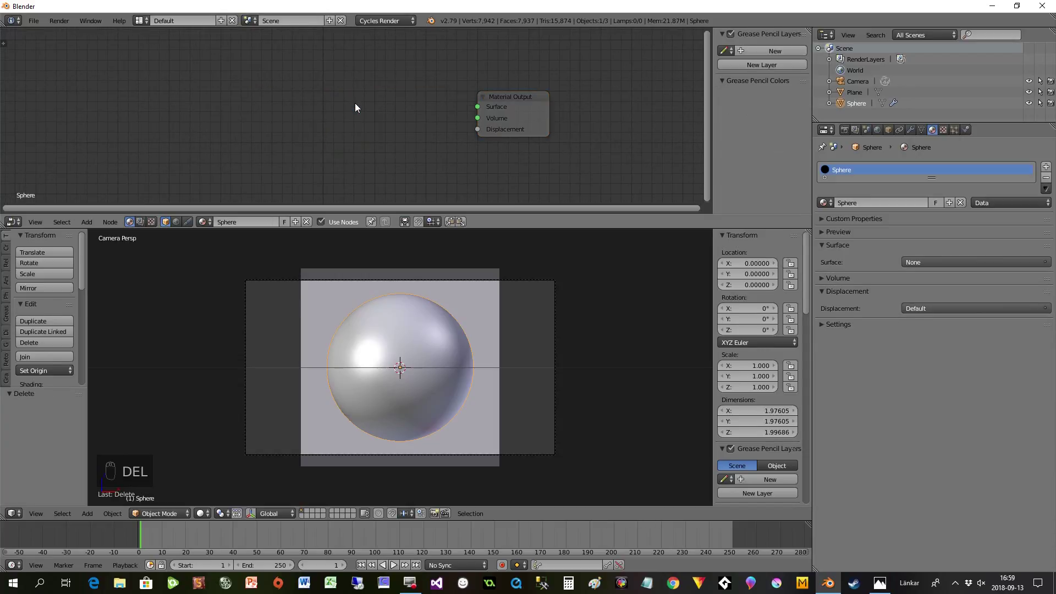
Step: Add a Principled BSDF and wire it into the Material Output surface
{"action": "key", "text": "shift+a"}
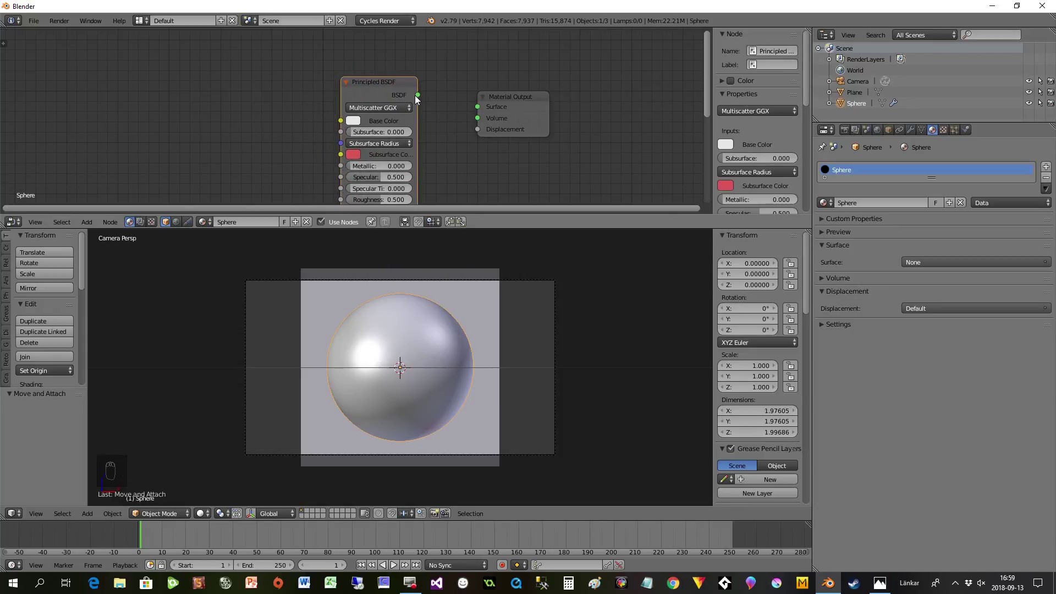
{"action": "left_click_drag", "start_coordinate": [427, 97], "coordinate": [707, 111]}
{"action": "left_click_drag", "start_coordinate": [707, 111], "coordinate": [456, 166]}
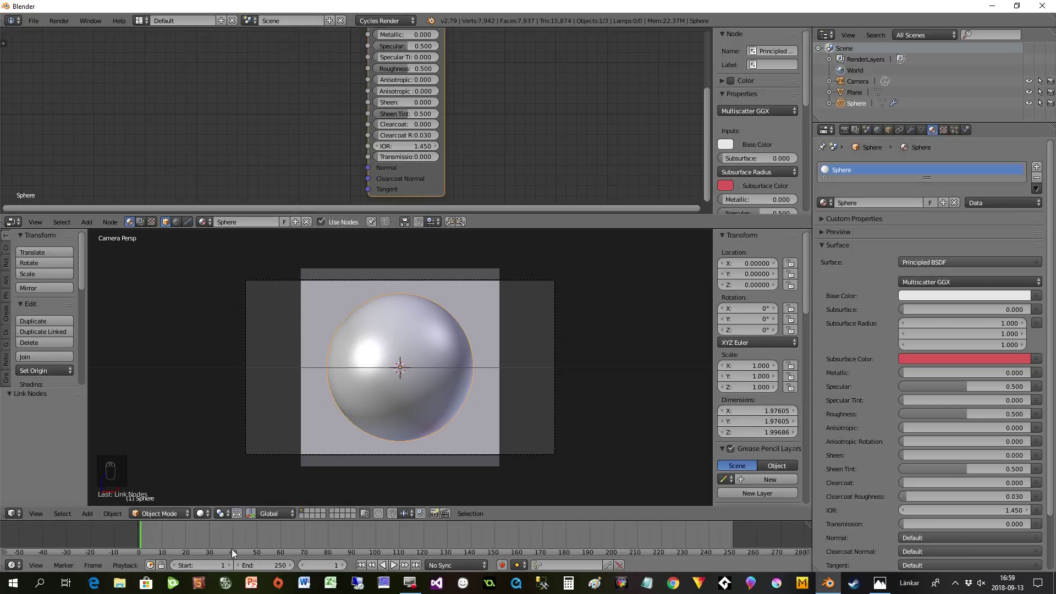
Step: Switch to Rendered shading and give the Principled BSDF Transmission 1, IOR 0.25 and a red base colour
{"action": "left_click", "coordinate": [206, 516]}
{"action": "left_click", "coordinate": [220, 446]}
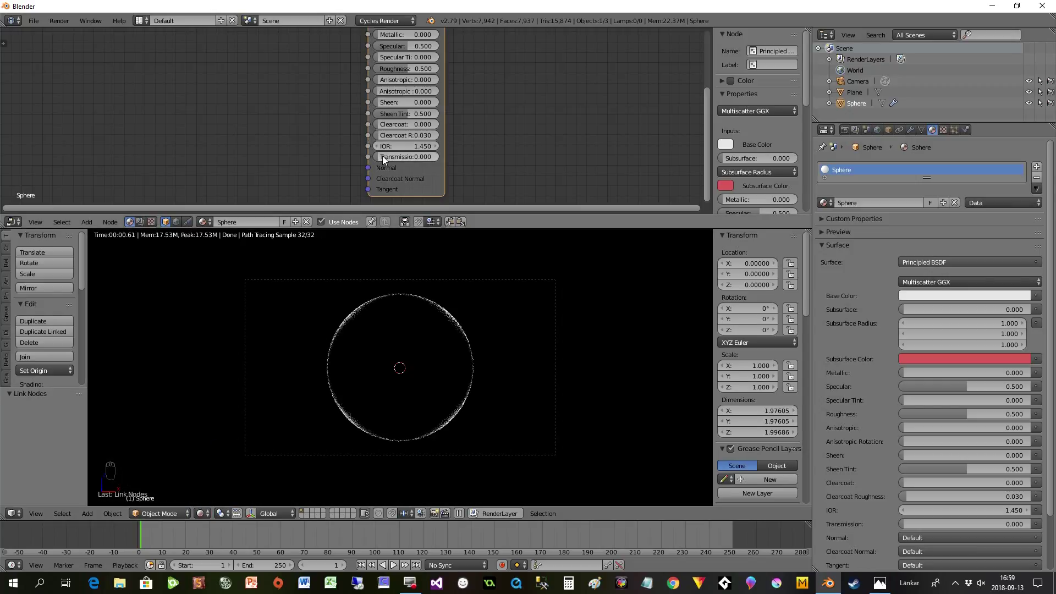
{"action": "left_click_drag", "start_coordinate": [387, 159], "coordinate": [443, 160]}
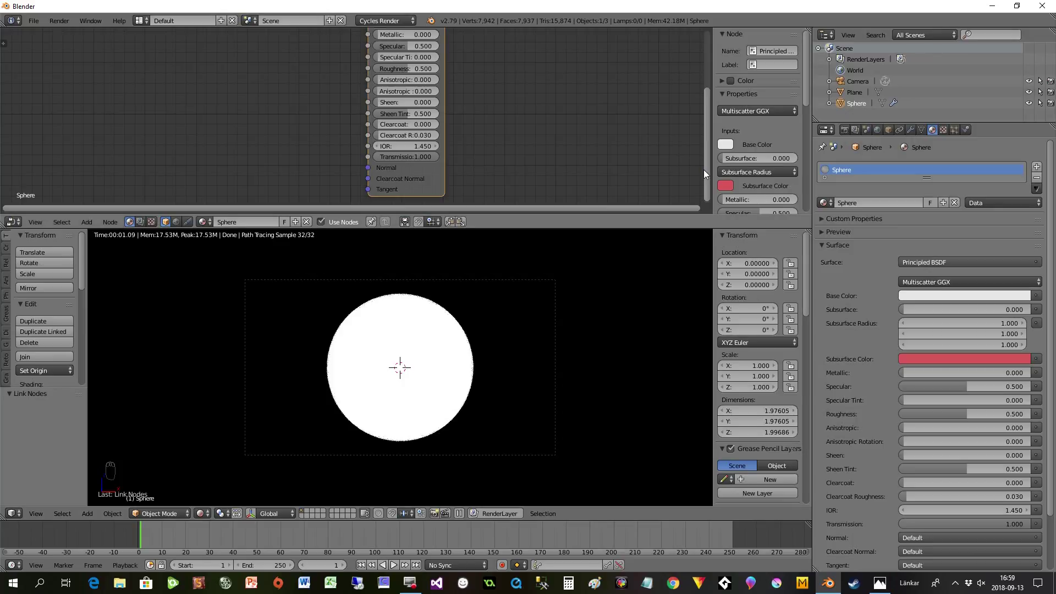
{"action": "left_click_drag", "start_coordinate": [710, 177], "coordinate": [400, 143]}
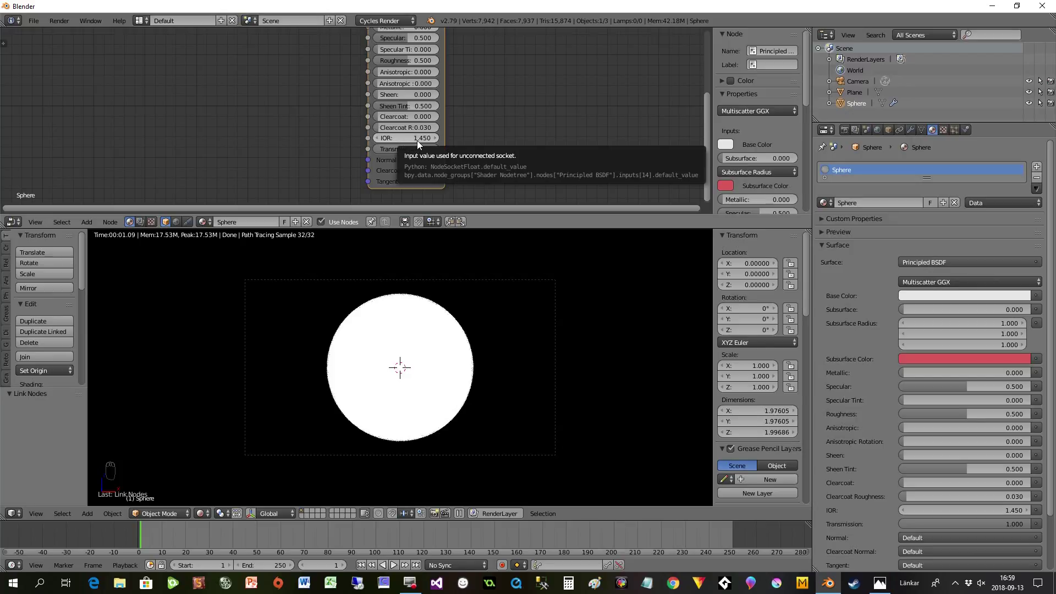
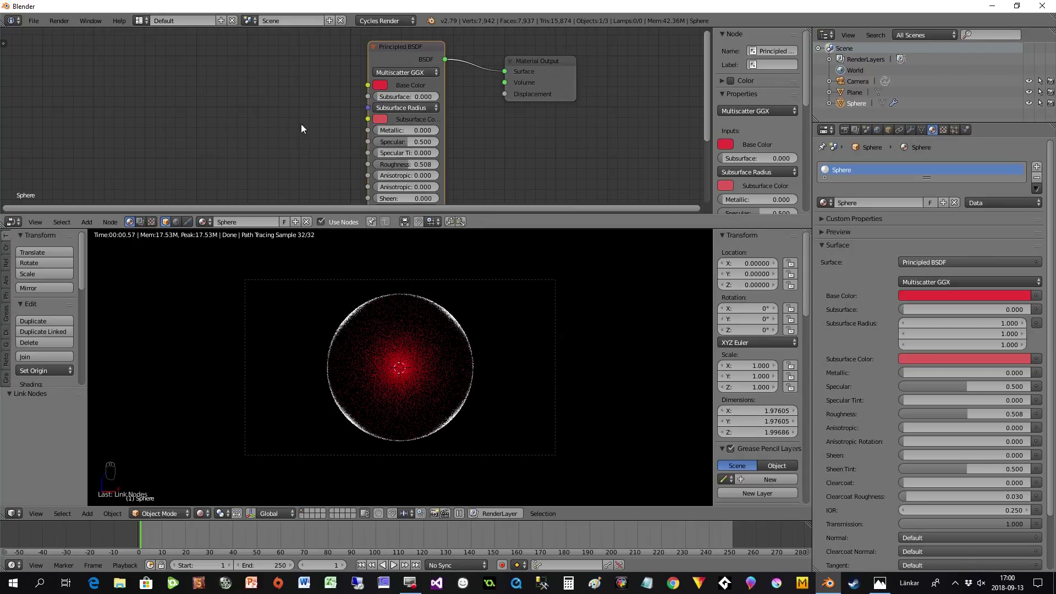
{"action": "key", "text": "shift+a"}
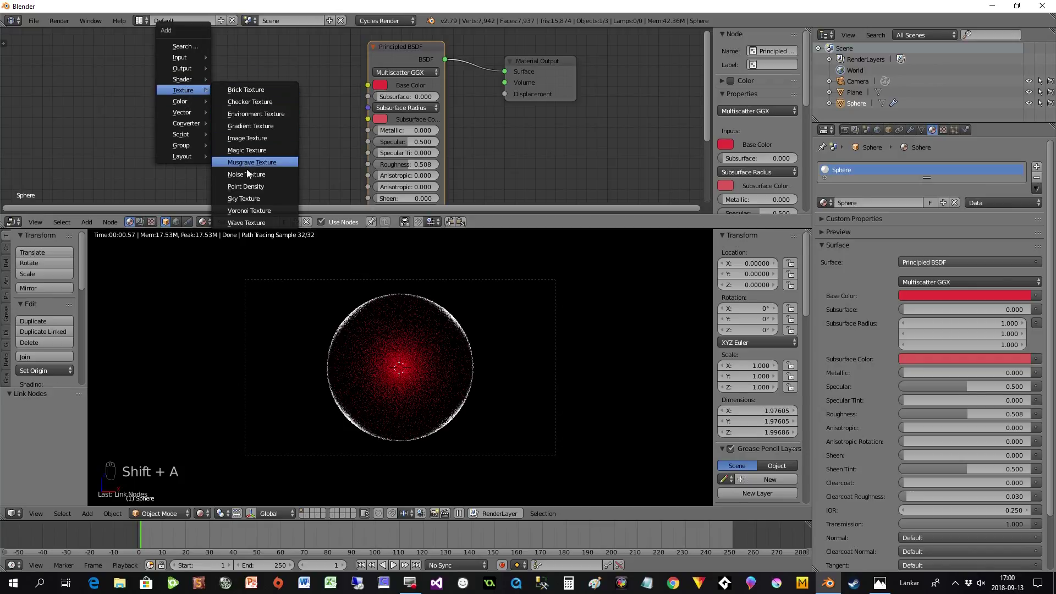